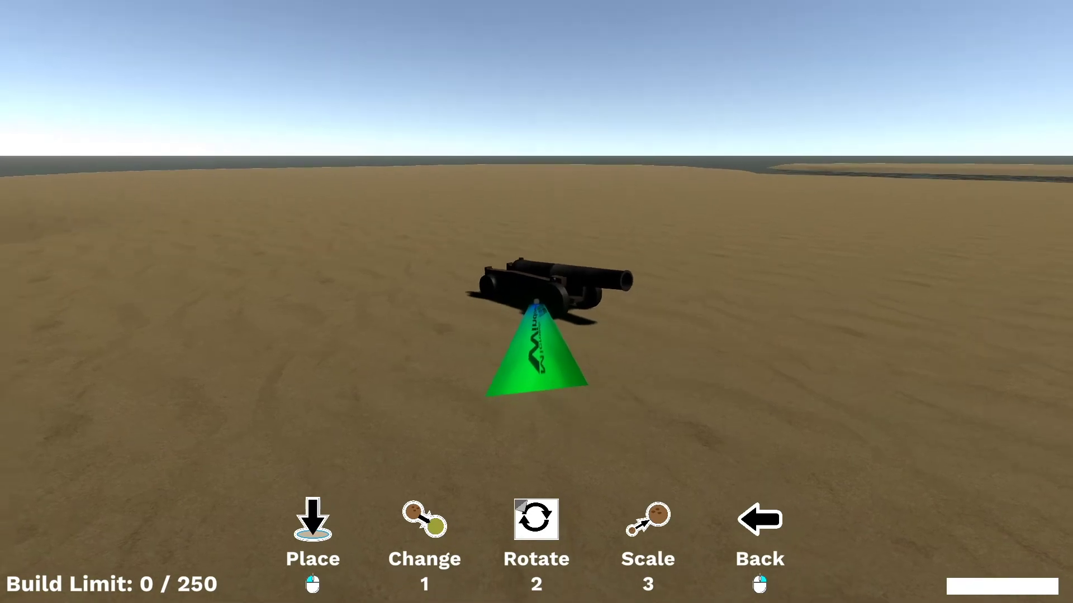
# Rotate the cannon on the sand until its barrel points to the right
pyautogui.press('w')
pyautogui.press('a')
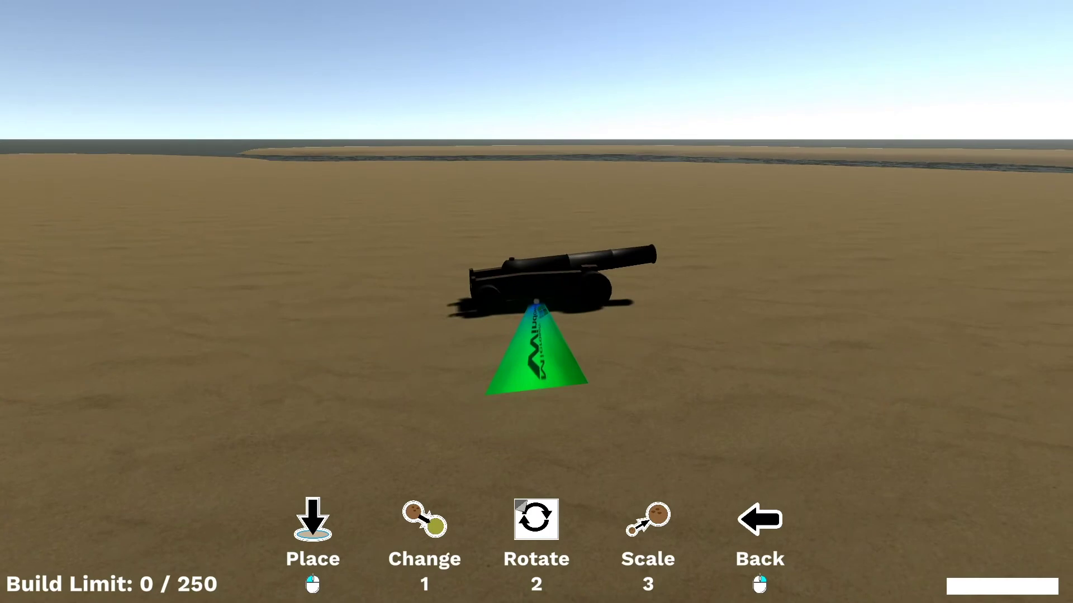
# Leave Rotate mode and return to the build choices with the cannon turned sideways
pyautogui.press('1')
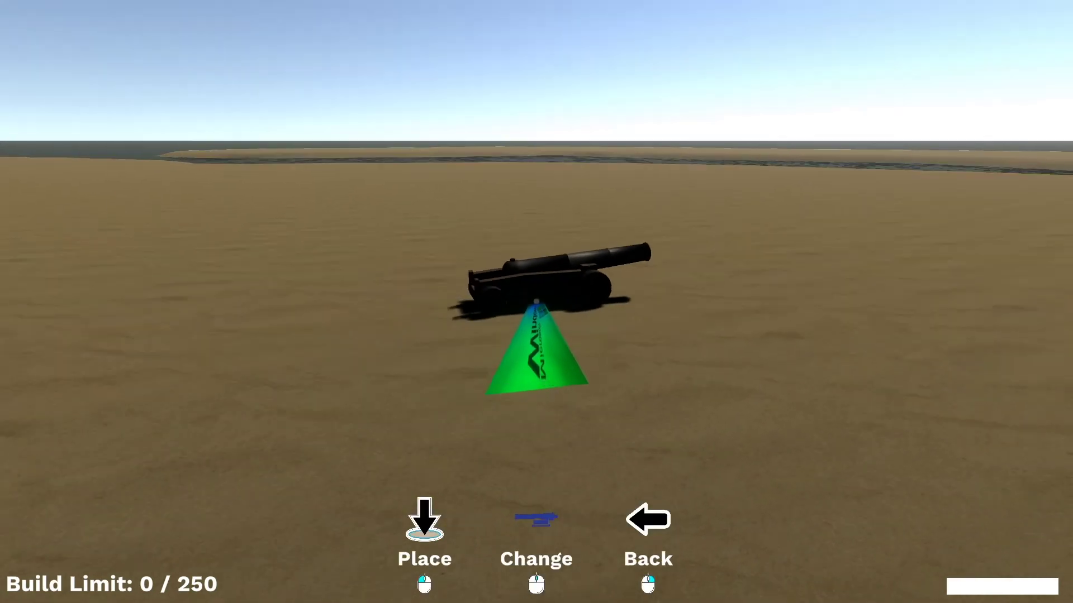
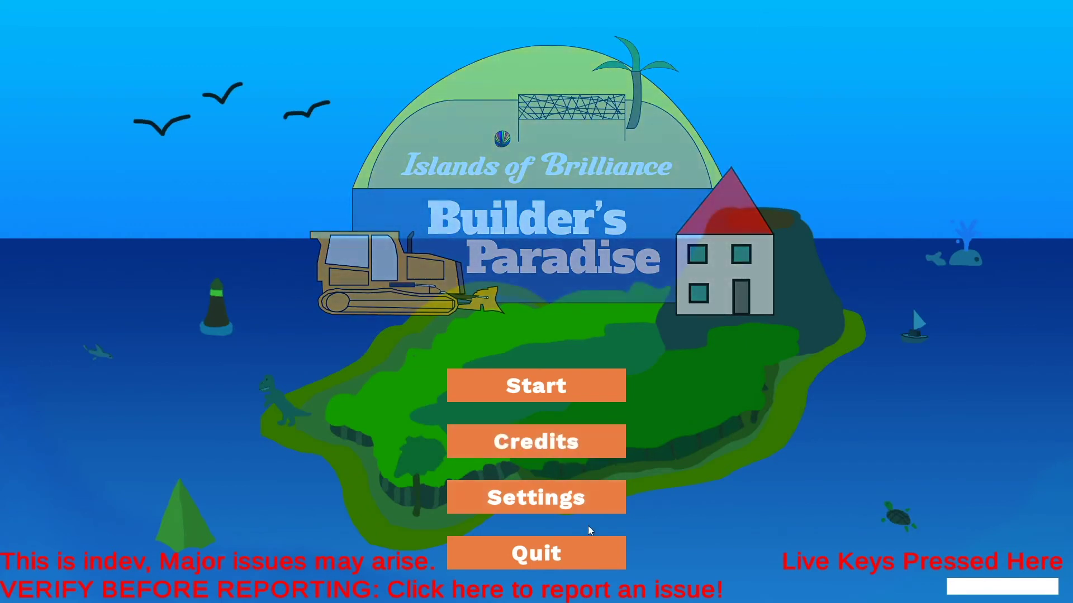
# Quit the game from the main menu, returning to the Unity editor
pyautogui.click(577, 568)
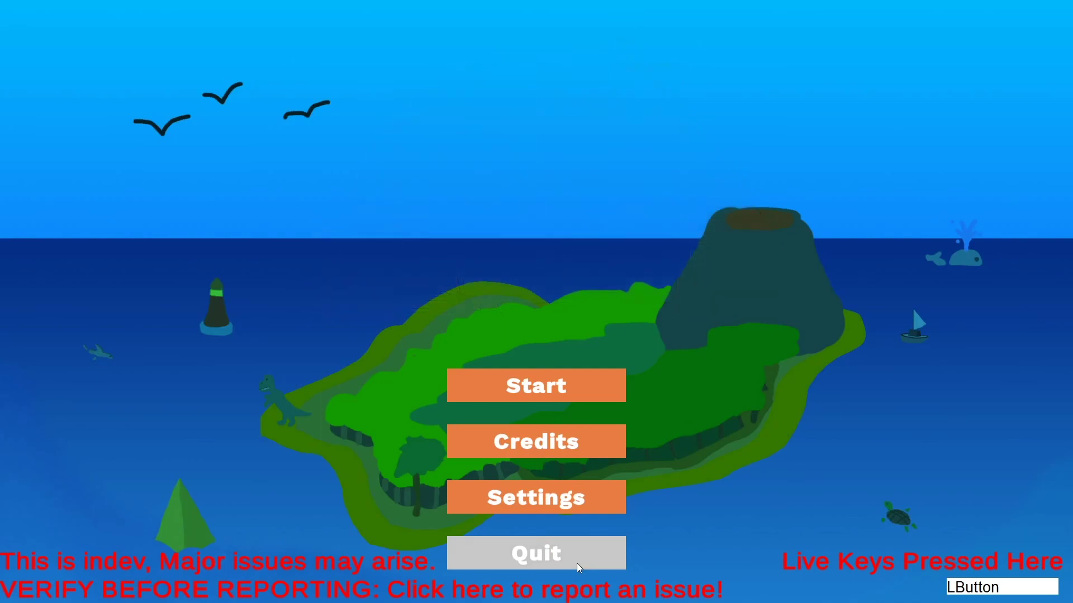